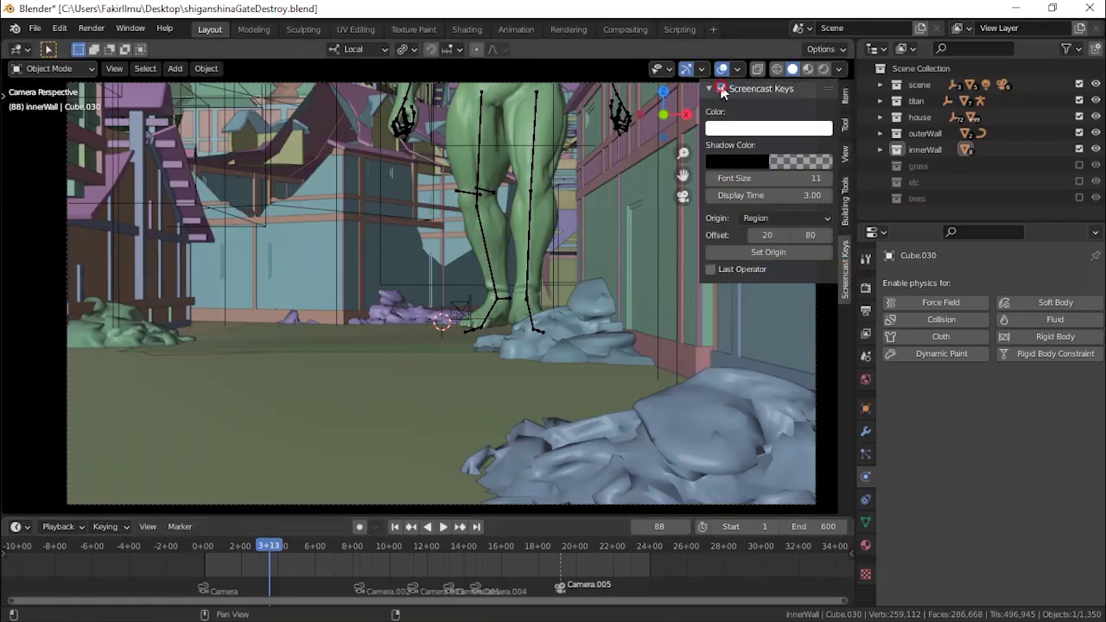
# - Hide the sidebar and orbit the view away from the camera shot toward the gate
pyautogui.press('t')
pyautogui.press('t')
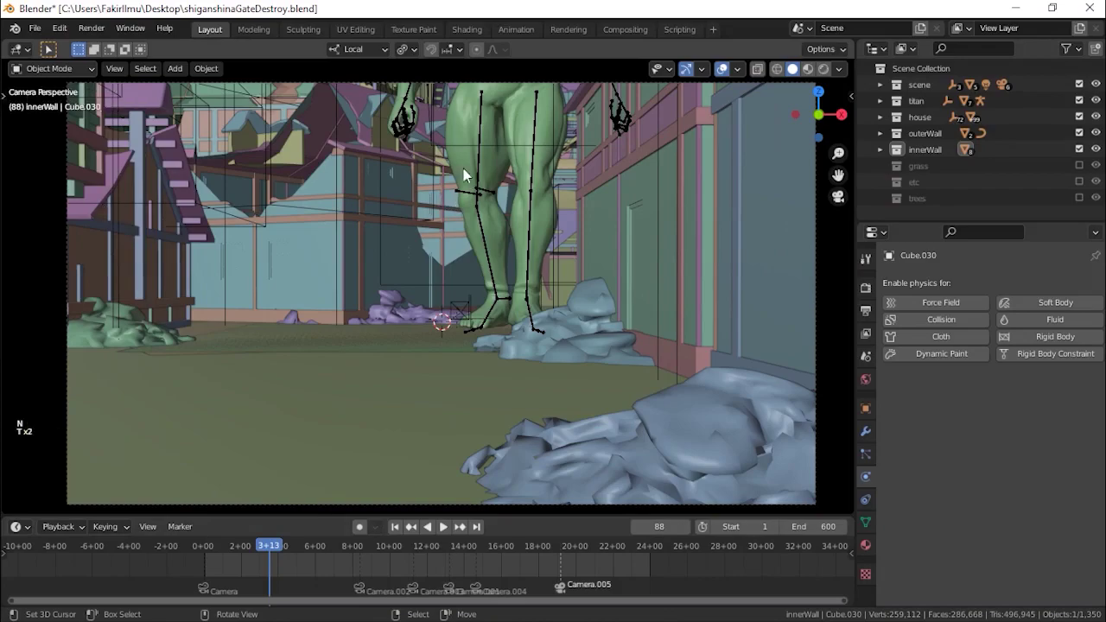
pyautogui.middleClick(443, 201)
pyautogui.scroll(-3)
pyautogui.middleClick(395, 210)
pyautogui.middleClick(470, 268)
pyautogui.middleClick(485, 227)
pyautogui.middleClick(456, 322)
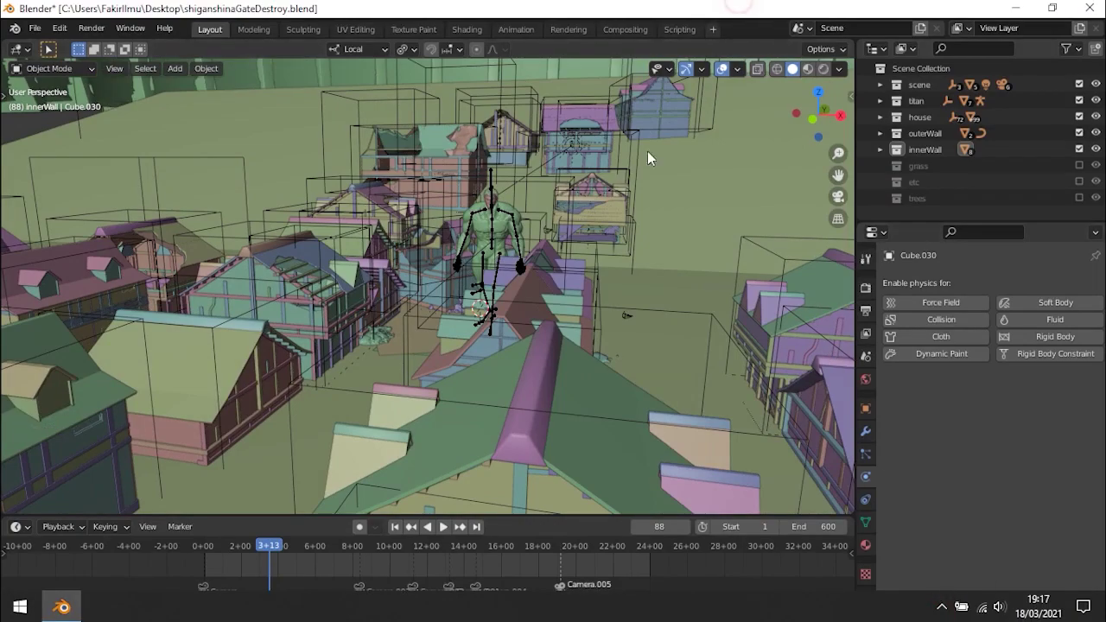
pyautogui.middleClick(610, 214)
# - Frame the selected gate door (Cube.030) and orbit around to face it
pyautogui.press('KP_0')
pyautogui.press('KP_Decimal')
pyautogui.middleClick(427, 202)
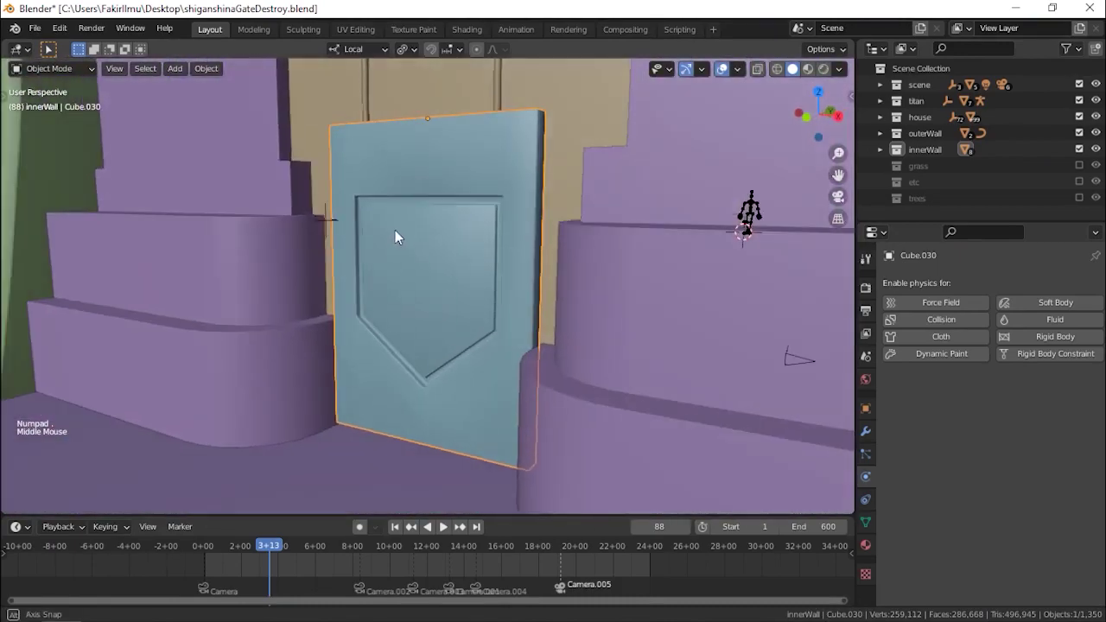
pyautogui.scroll(-3)
pyautogui.middleClick(452, 209)
pyautogui.middleClick(503, 264)
pyautogui.middleClick(497, 264)
pyautogui.press('KP_Decimal')
pyautogui.middleClick(481, 236)
# - Activate the Annotate tool for sketching over the gate door
pyautogui.press('t')
pyautogui.click(28, 283)
pyautogui.press('t')
pyautogui.click(194, 52)
pyautogui.click(193, 48)
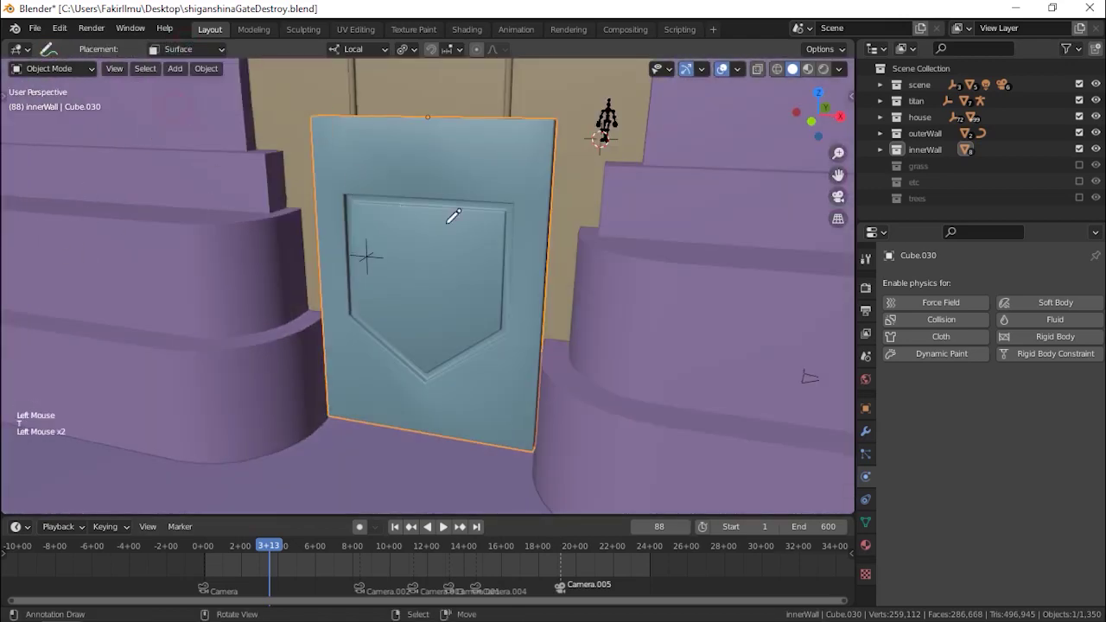
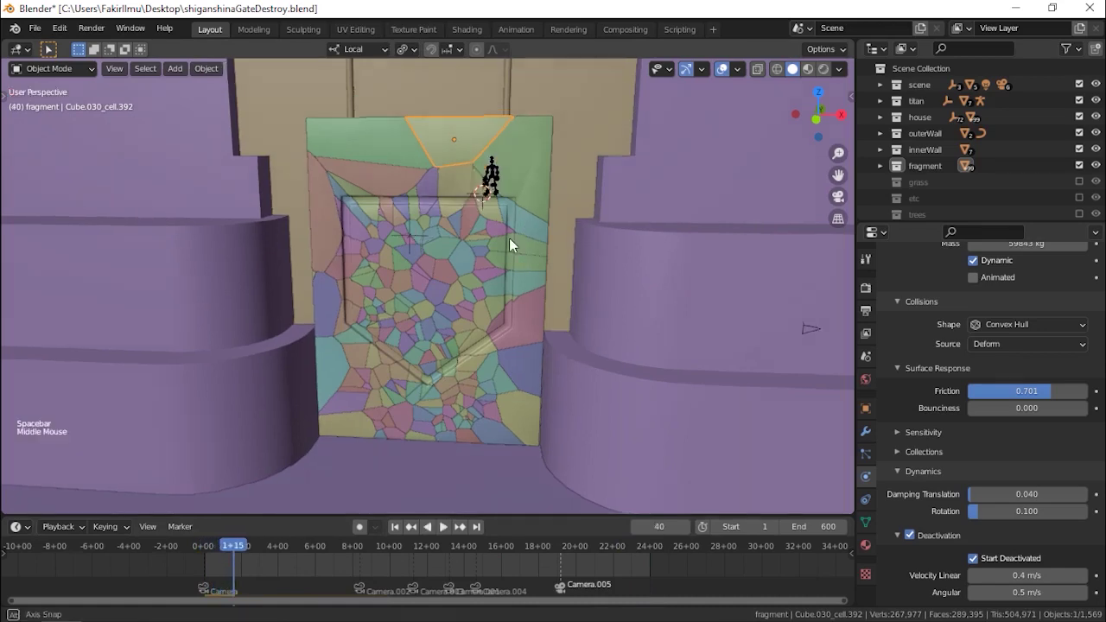
# - Jump the timeline to the titan's impact with the gate and save the blend file
pyautogui.middleClick(476, 234)
pyautogui.click(415, 554)
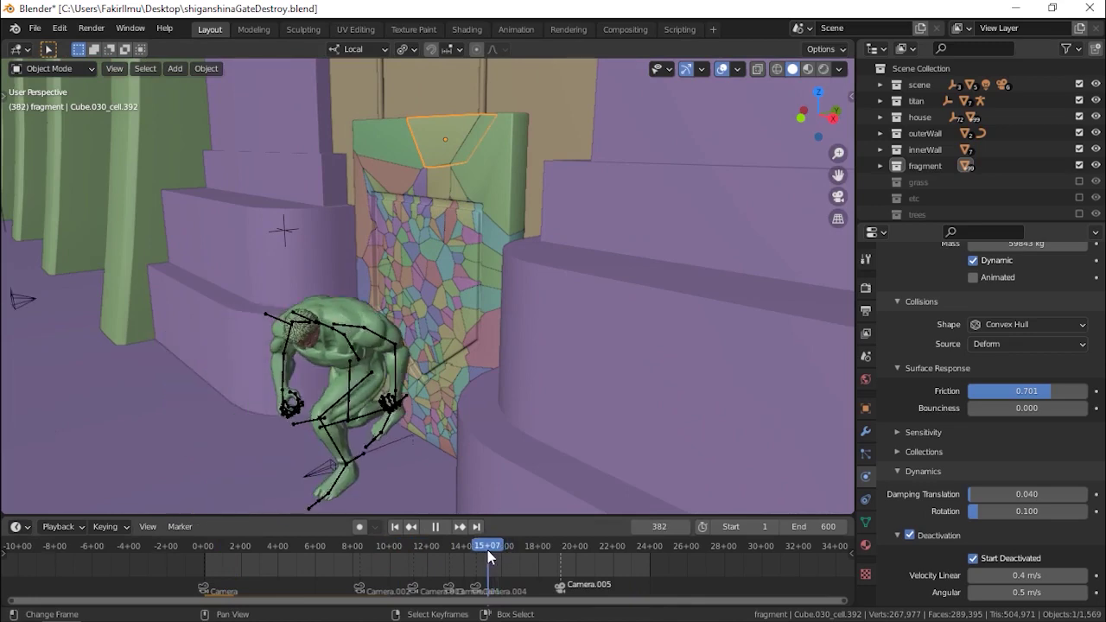
pyautogui.press('ctrl+s')
pyautogui.middleClick(520, 289)
pyautogui.press('a')
pyautogui.press('a')
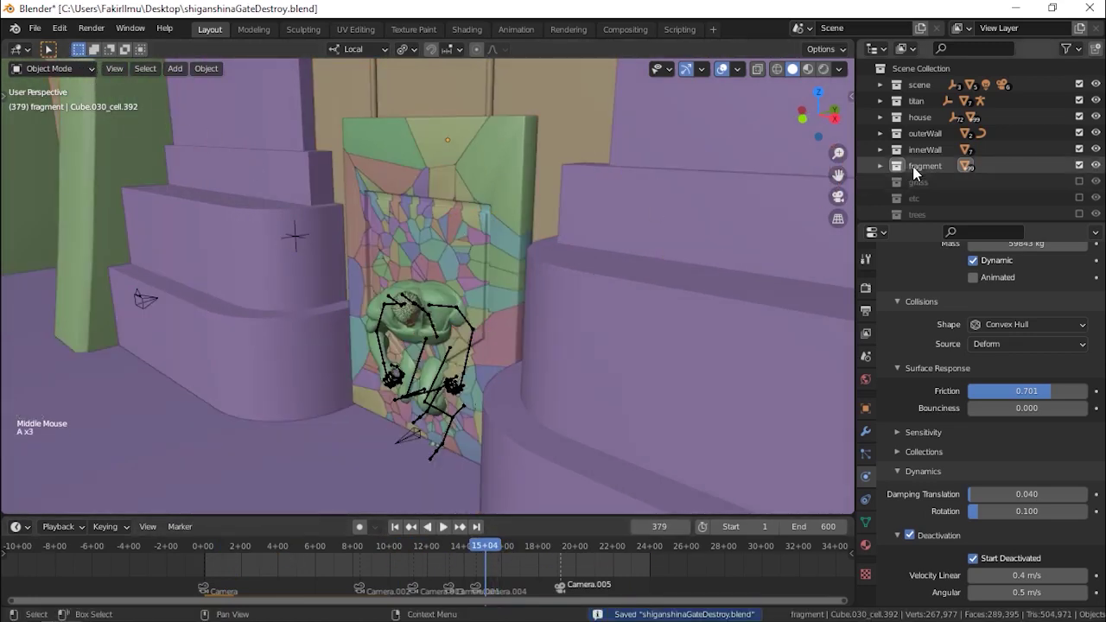
# - Make the scene collection active and add a new cube to it
pyautogui.click(921, 172)
pyautogui.click(920, 94)
pyautogui.press('shift+a')
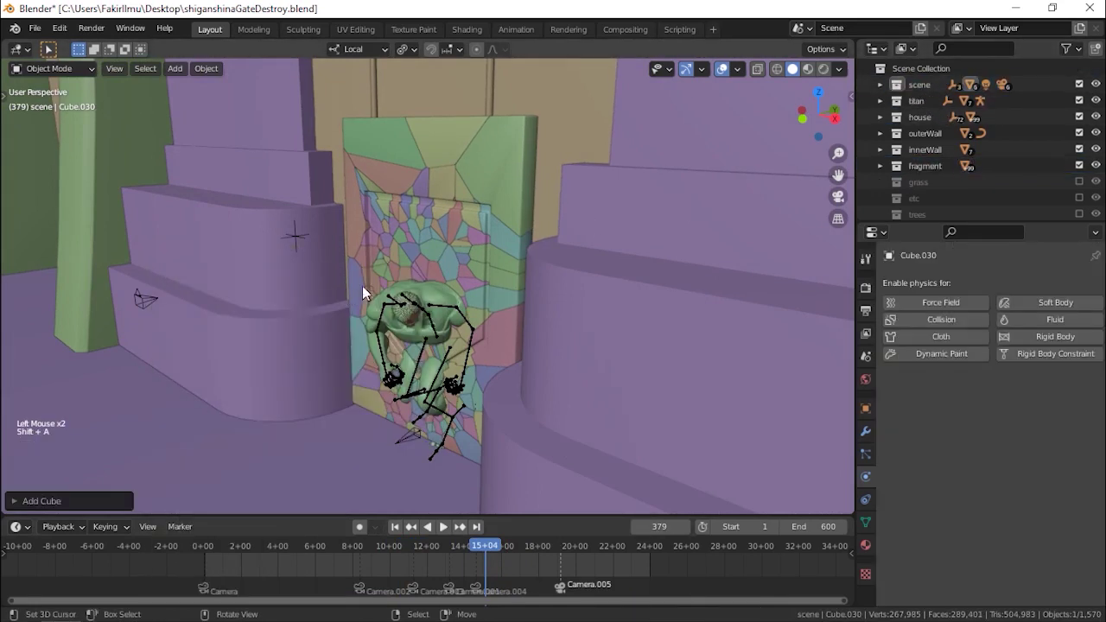
# - Switch to Right Orthographic wireframe view and step back to the impact frame
pyautogui.rightClick(444, 148)
pyautogui.press('shift+s')
pyautogui.rightClick(438, 149)
pyautogui.press('KP_3')
pyautogui.press('z')
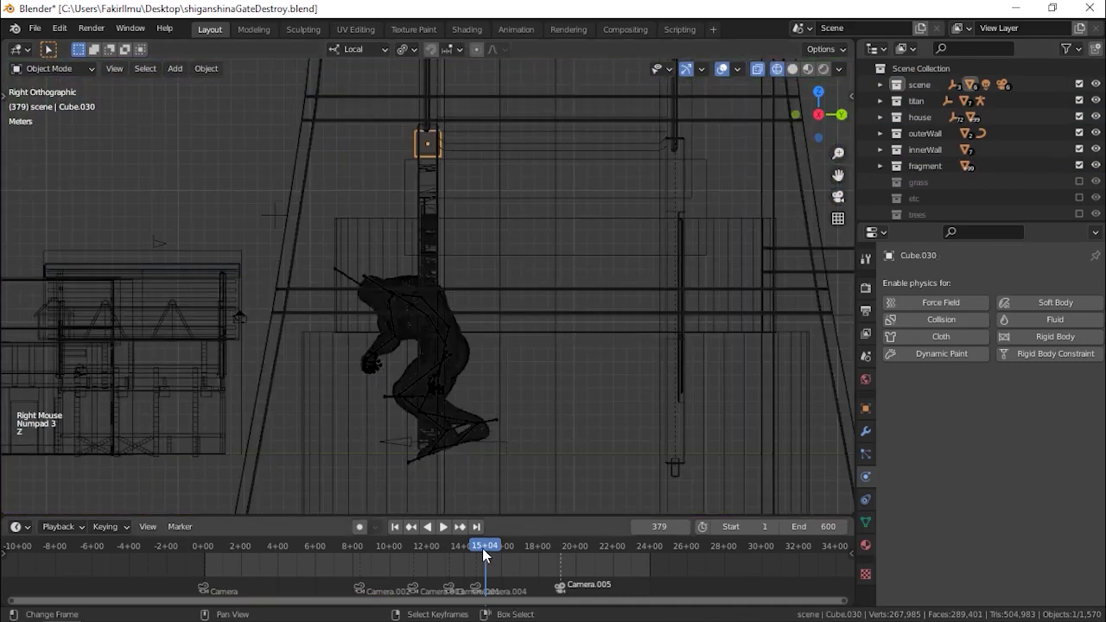
pyautogui.press('Left')
pyautogui.press('Left')
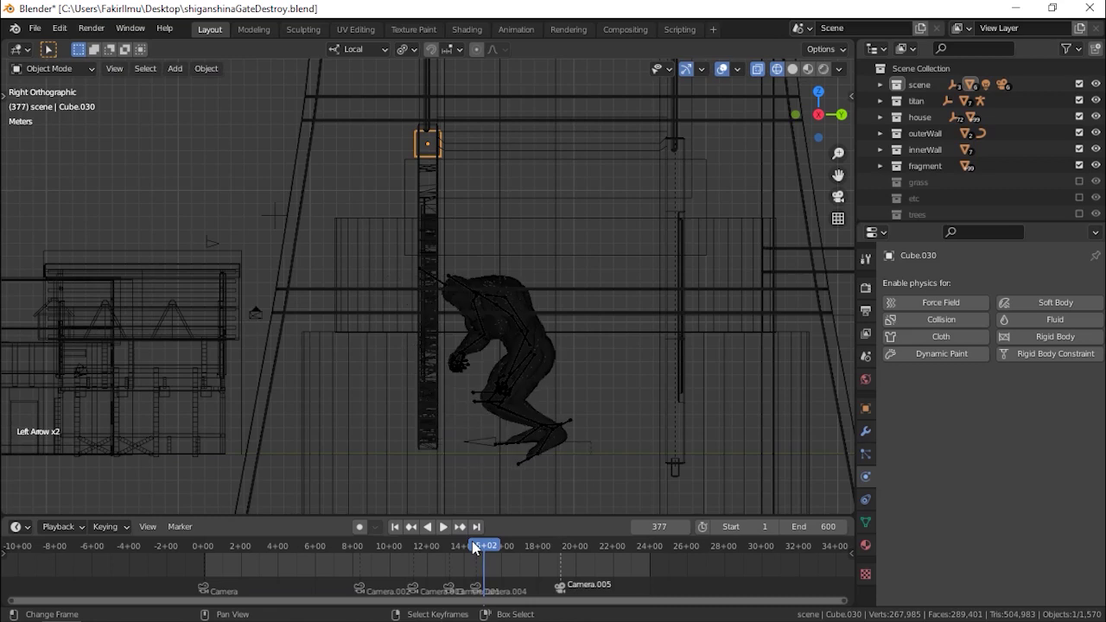
# - Move and scale the cube along Z so it encloses the crouching titan's body
pyautogui.press('g')
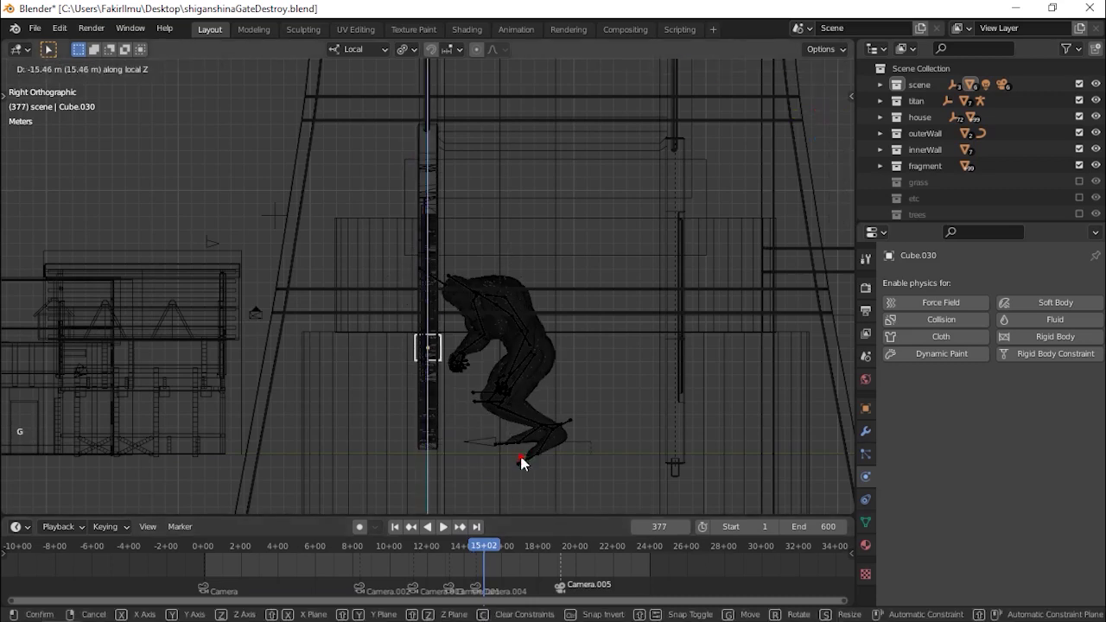
pyautogui.press('g')
pyautogui.press('Tab')
pyautogui.press('s')
pyautogui.press('s')
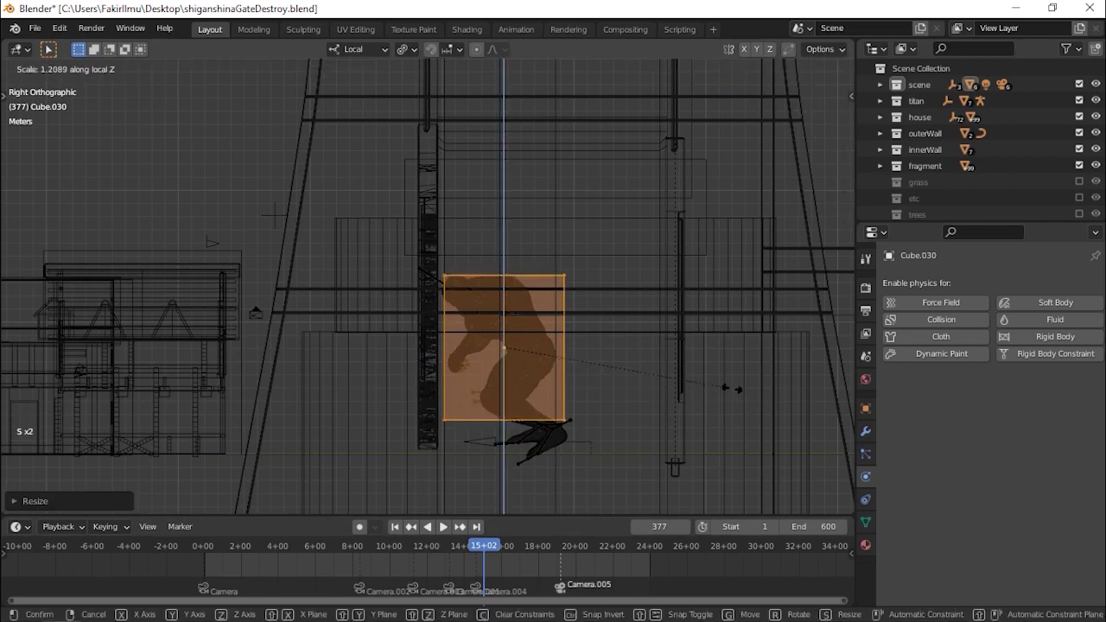
pyautogui.press('Tab')
pyautogui.press('g')
pyautogui.press('Tab')
pyautogui.press('s')
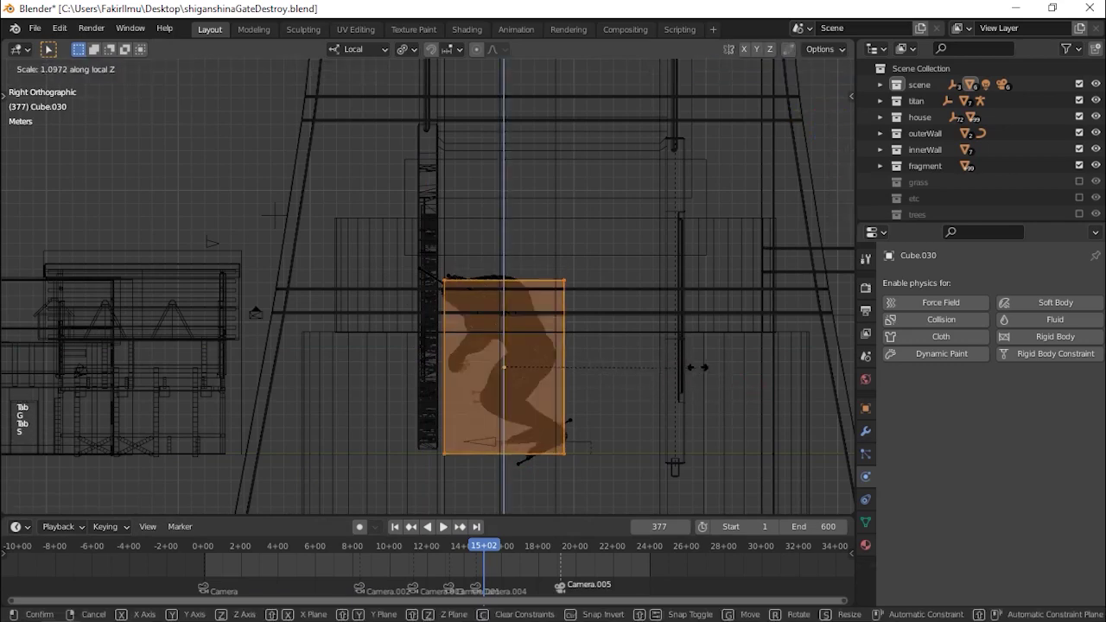
pyautogui.press('Tab')
pyautogui.press('g')
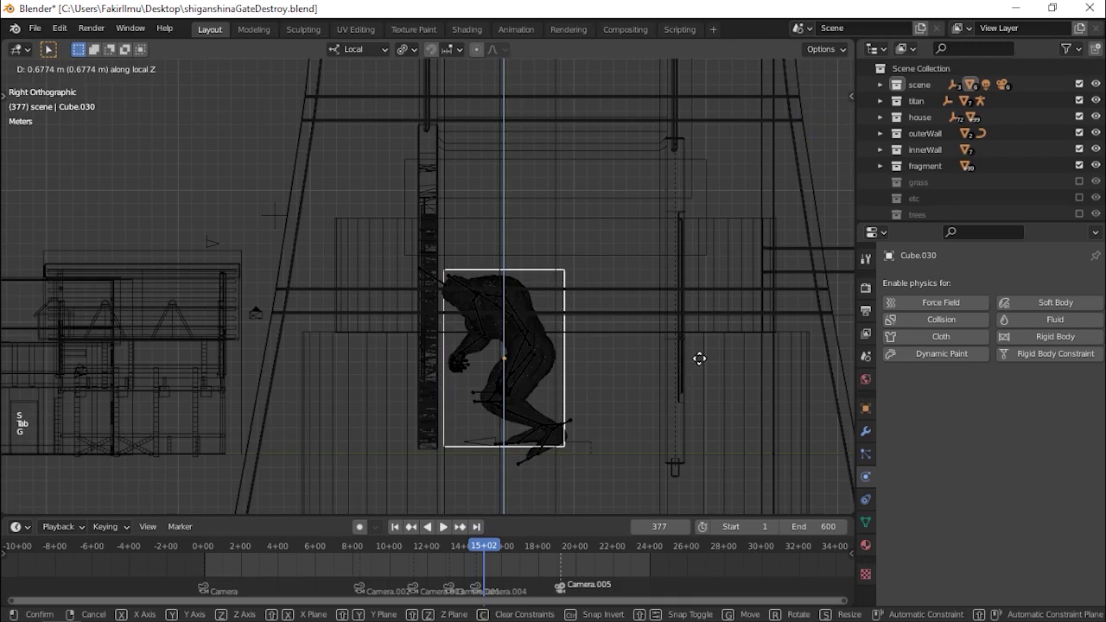
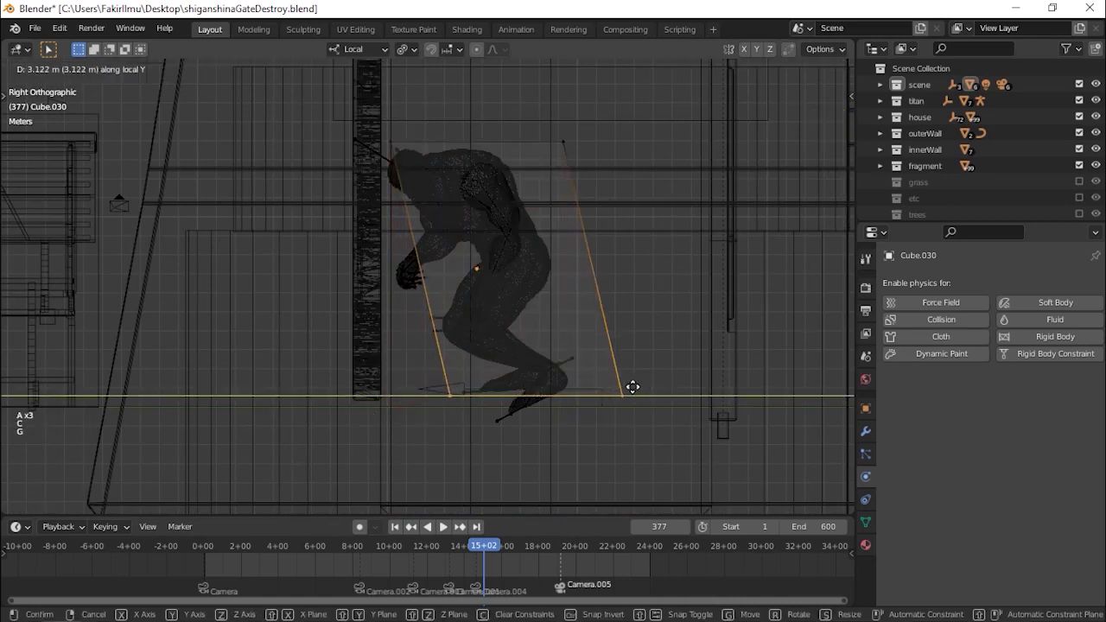
# - In Edit Mode slide the cube's top face along Y to match the titan's lean
pyautogui.press('a')
pyautogui.press('c')
pyautogui.press('g')
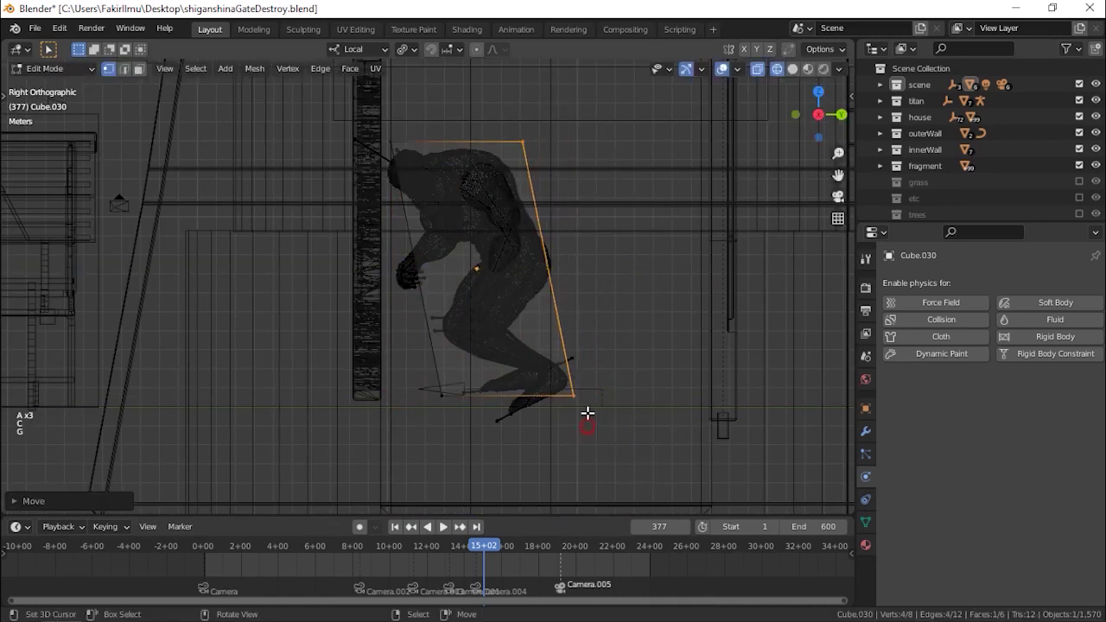
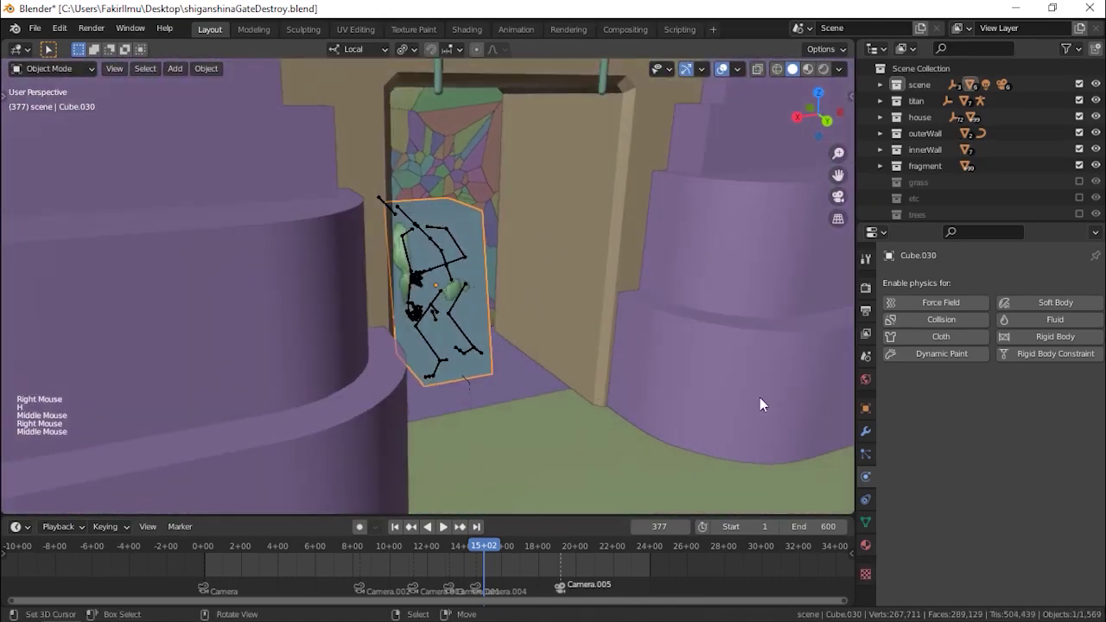
# - Set the cube's Viewport Display As to Bounds and keyframe its starting location
pyautogui.click(874, 410)
pyautogui.scroll(-3)
pyautogui.doubleClick(924, 519)
pyautogui.scroll(-3)
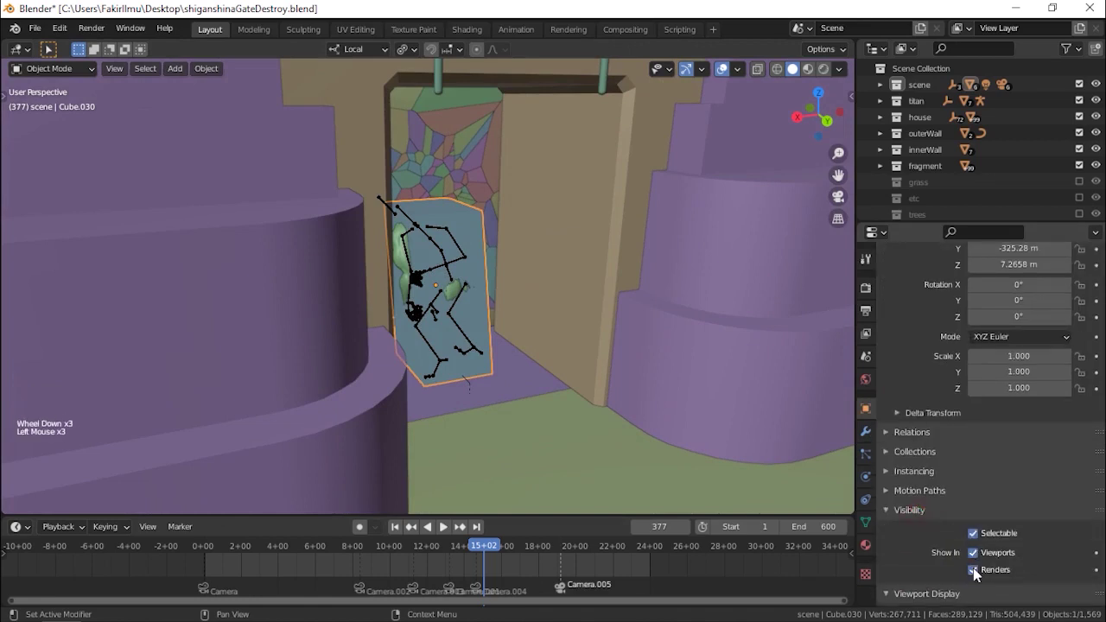
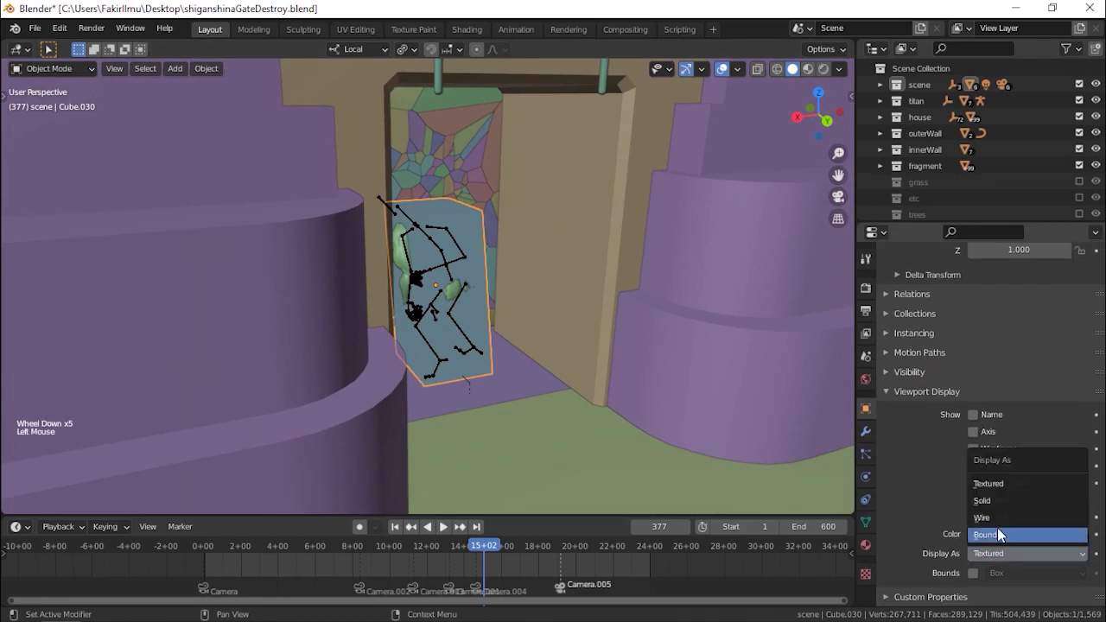
pyautogui.middleClick(511, 305)
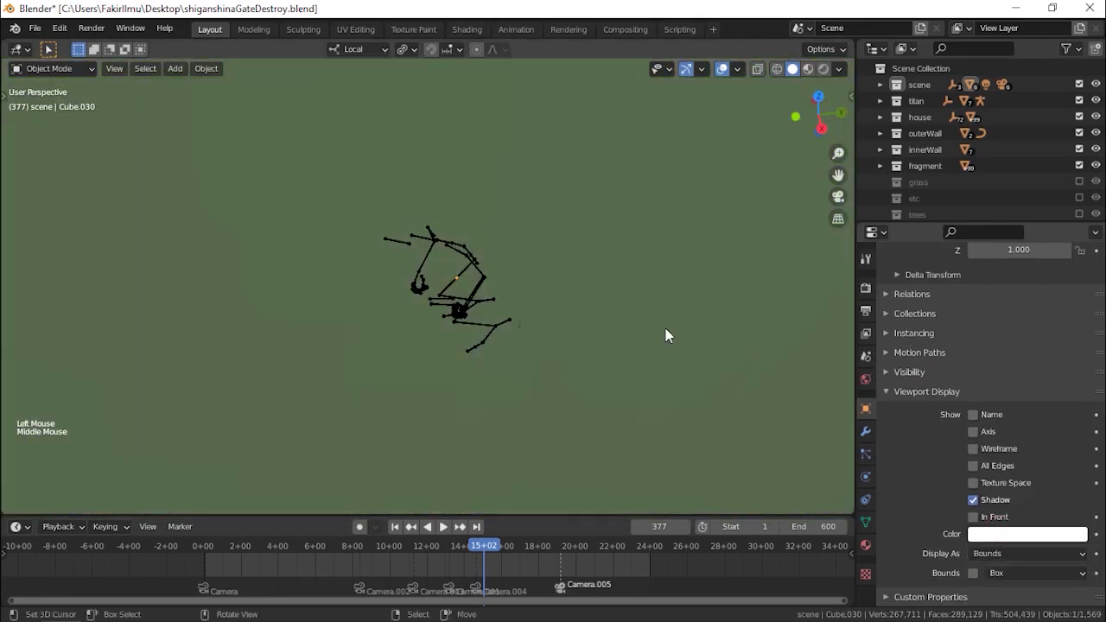
pyautogui.press('KP_3')
pyautogui.press('z')
pyautogui.scroll(3)
pyautogui.press('i')
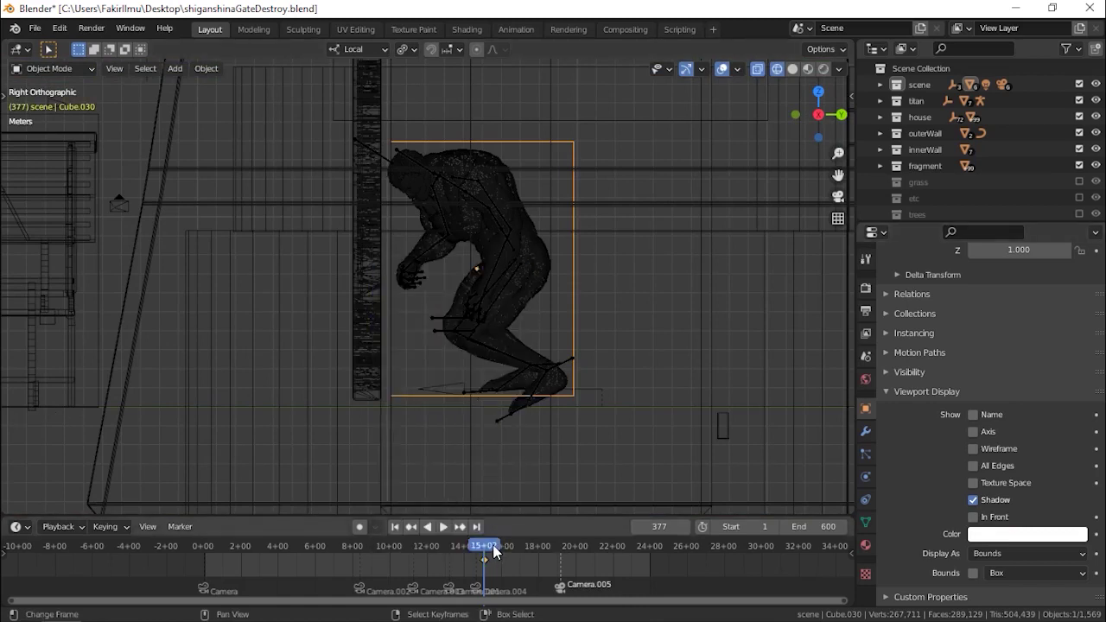
# - Advance frames, move the cube along Y with the titan through the gate and keyframe the new location
pyautogui.press('Right')
pyautogui.press('Right')
pyautogui.press('Right')
pyautogui.press('Right')
pyautogui.press('Right')
pyautogui.press('Right')
pyautogui.press('Right')
pyautogui.press('Right')
pyautogui.press('Right')
pyautogui.press('Right')
pyautogui.press('Right')
pyautogui.press('Right')
pyautogui.press('Right')
pyautogui.scroll(-3)
pyautogui.press('g')
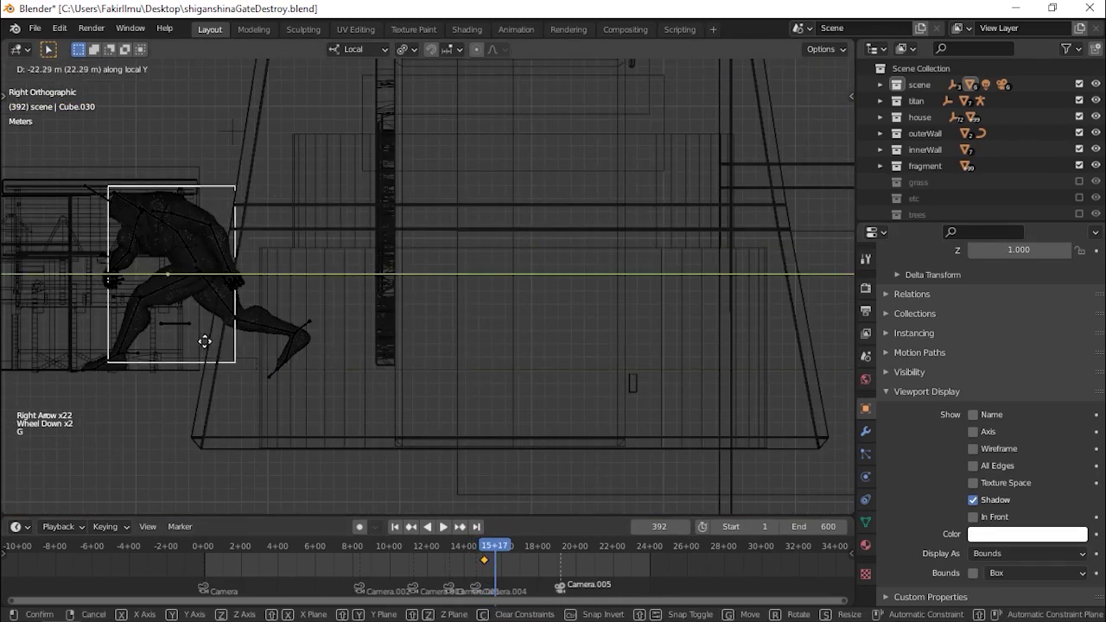
pyautogui.press('i')
pyautogui.press('Left')
pyautogui.press('Left')
pyautogui.press('Left')
pyautogui.press('Right')
pyautogui.press('Right')
pyautogui.press('Right')
pyautogui.press('Right')
pyautogui.press('Left')
pyautogui.press('Left')
pyautogui.press('Left')
pyautogui.scroll(3)
pyautogui.rightClick(508, 568)
pyautogui.scroll(3)
pyautogui.press('v')
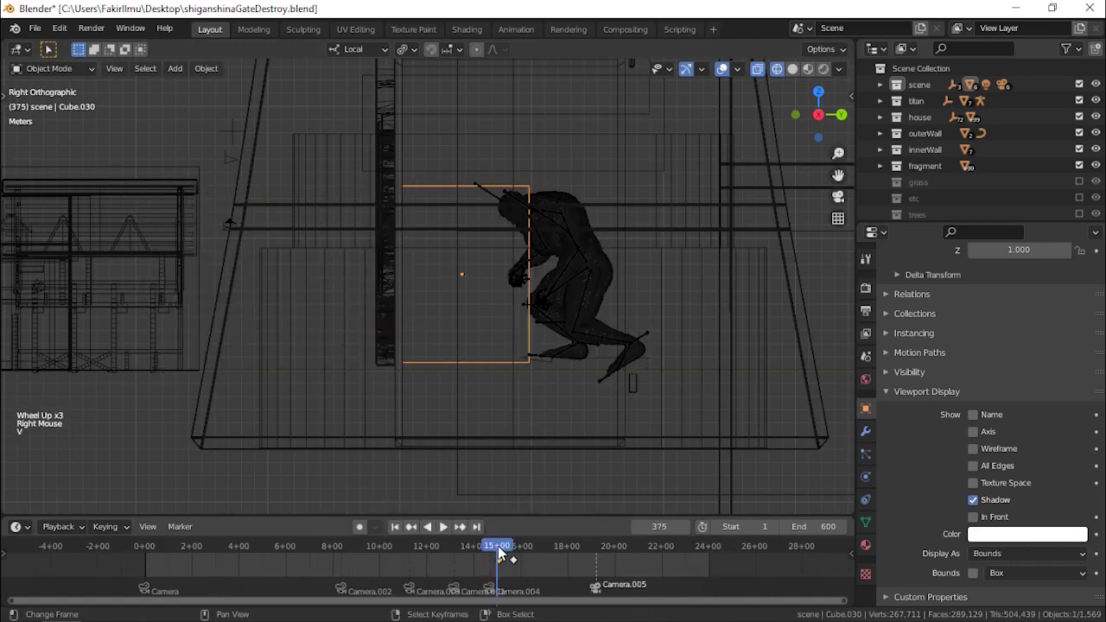
# - Step through frames and orbit in solid view to check the bounds box follows the titan
pyautogui.press('Right')
pyautogui.press('Right')
pyautogui.press('Right')
pyautogui.press('Right')
pyautogui.press('Right')
pyautogui.press('Right')
pyautogui.press('Right')
pyautogui.press('Right')
pyautogui.press('Right')
pyautogui.press('Right')
pyautogui.press('Right')
pyautogui.press('Right')
pyautogui.press('Right')
pyautogui.press('z')
pyautogui.middleClick(458, 290)
pyautogui.scroll(-3)
pyautogui.middleClick(487, 300)
pyautogui.press('KP_Decimal')
pyautogui.scroll(-3)
pyautogui.middleClick(478, 295)
pyautogui.click(875, 487)
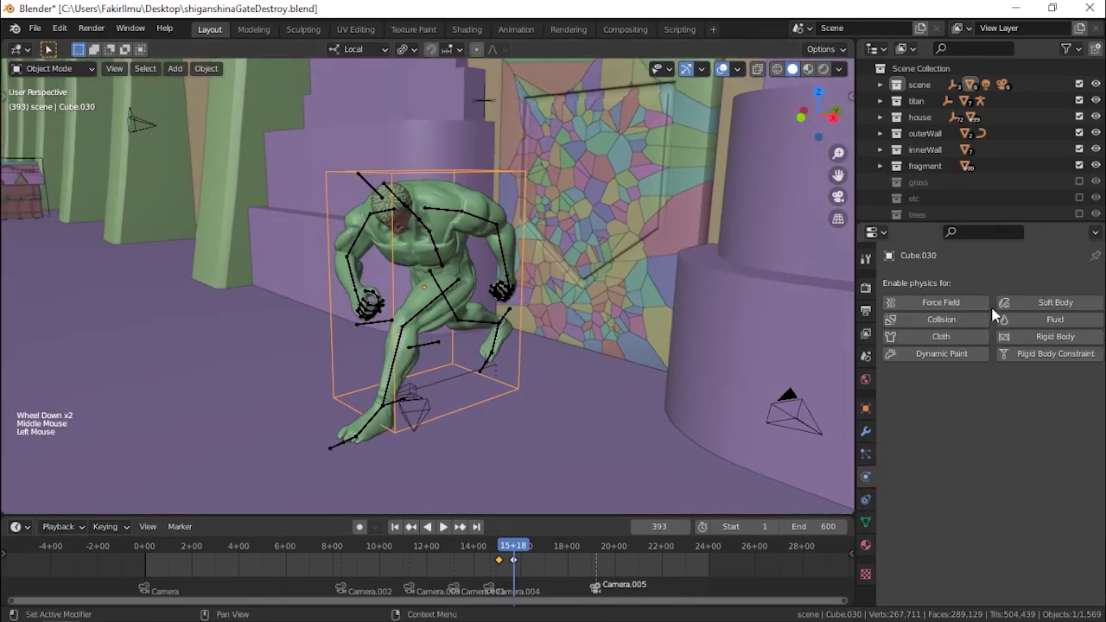
# - Make the cube an Animated rigid body with a mass of 1000 kg
pyautogui.click(1033, 342)
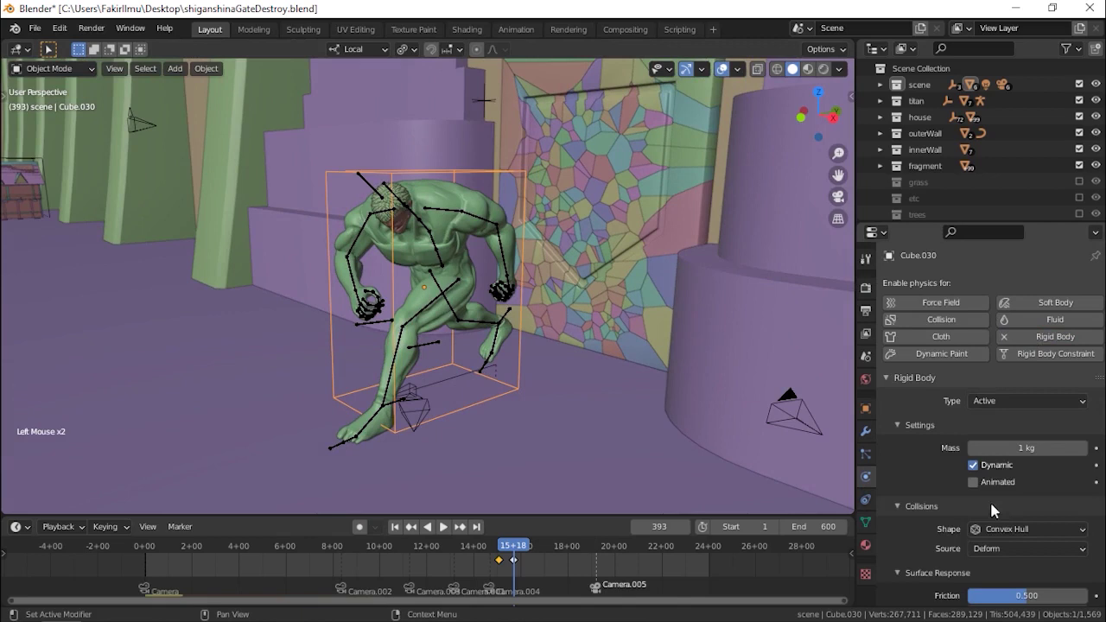
pyautogui.click(1002, 538)
pyautogui.scroll(-3)
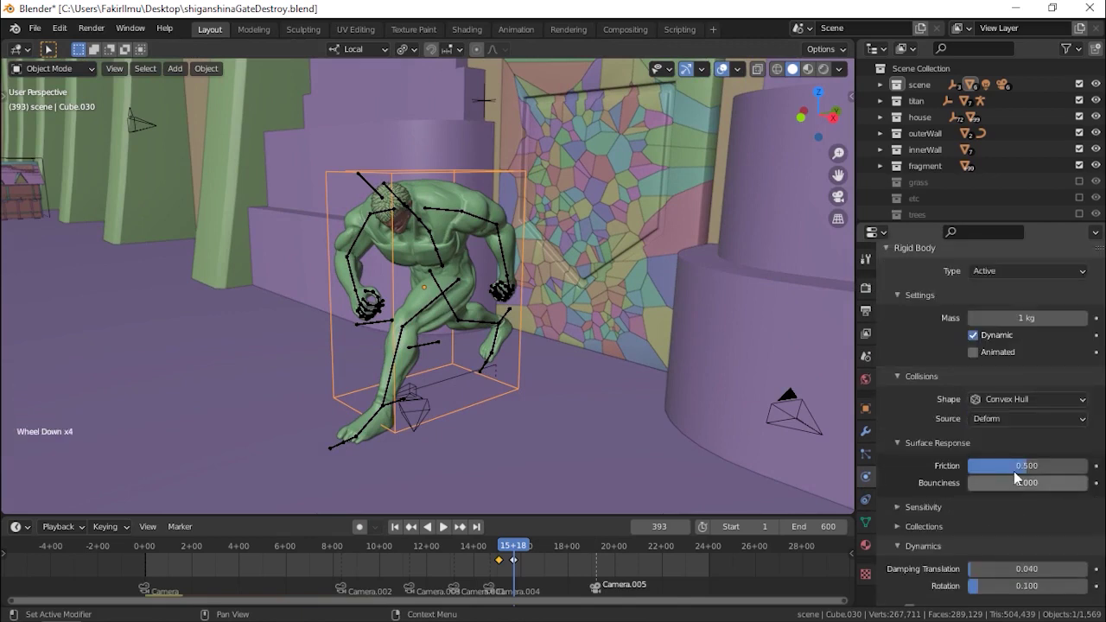
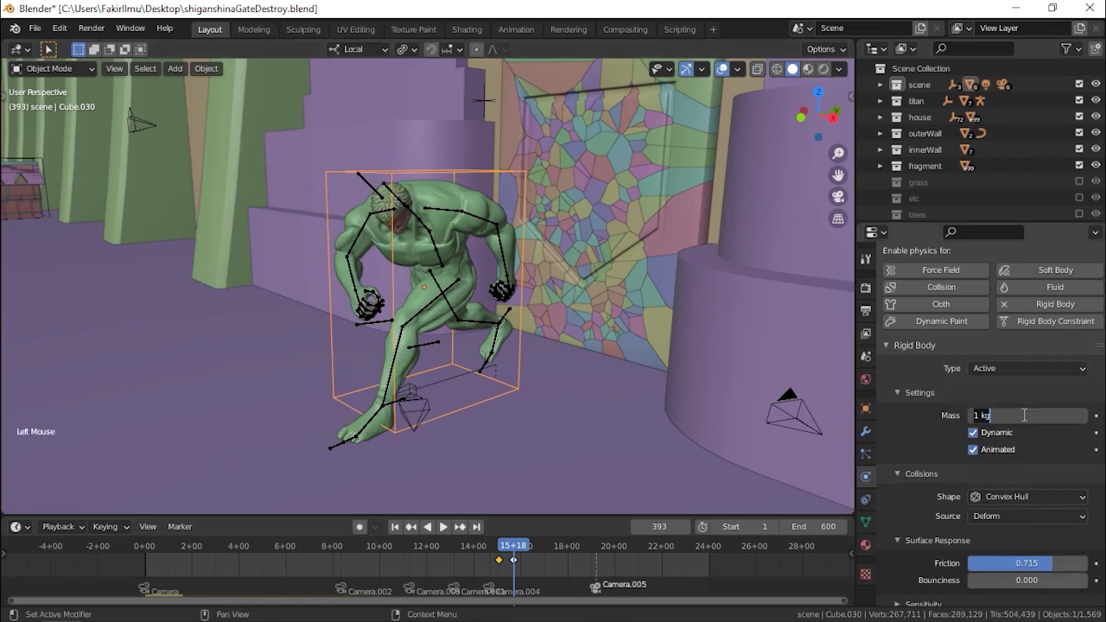
pyautogui.press('KP_0')
pyautogui.press('KP_0')
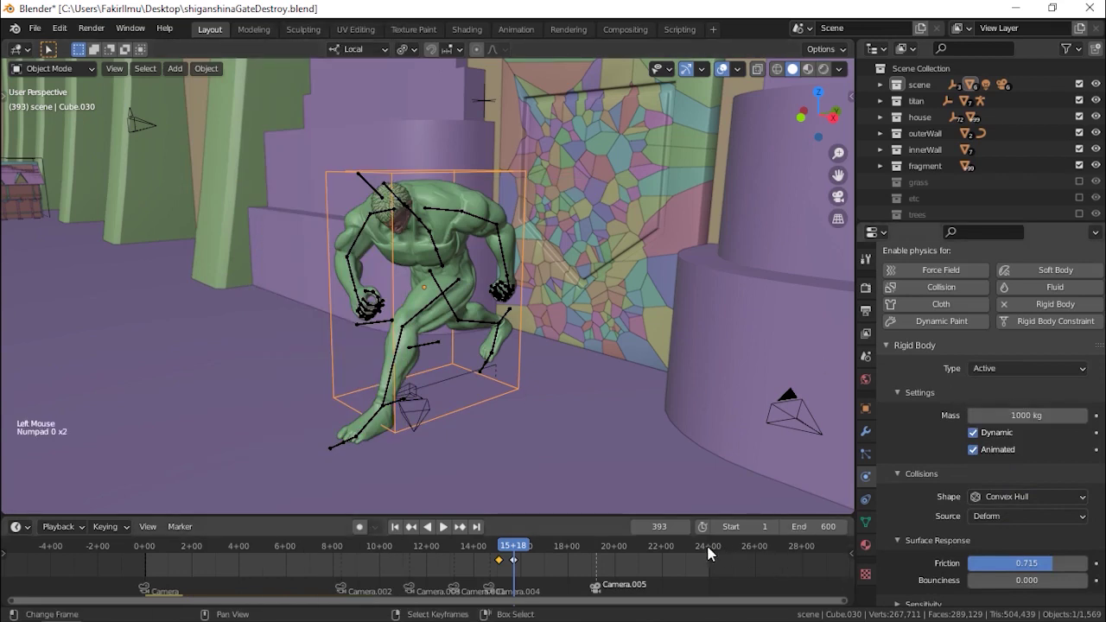
# - Play the animation from an early frame to test the collider against the gate fragments
pyautogui.click(712, 553)
pyautogui.press('space')
pyautogui.scroll(-3)
pyautogui.scroll(-3)
pyautogui.middleClick(742, 357)
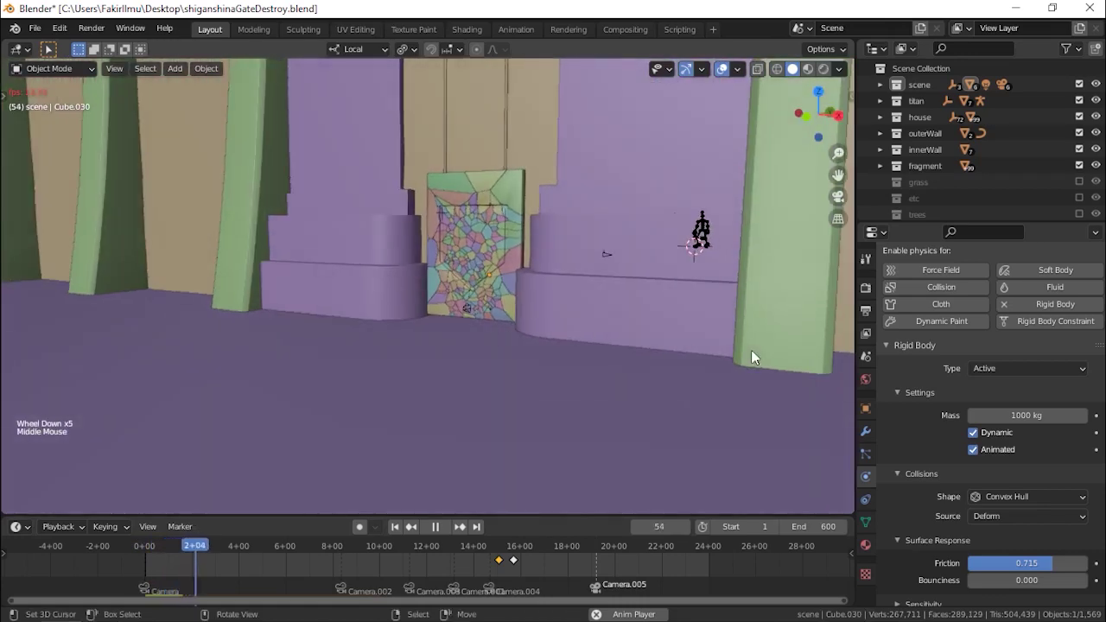
pyautogui.press('space')
pyautogui.click(872, 359)
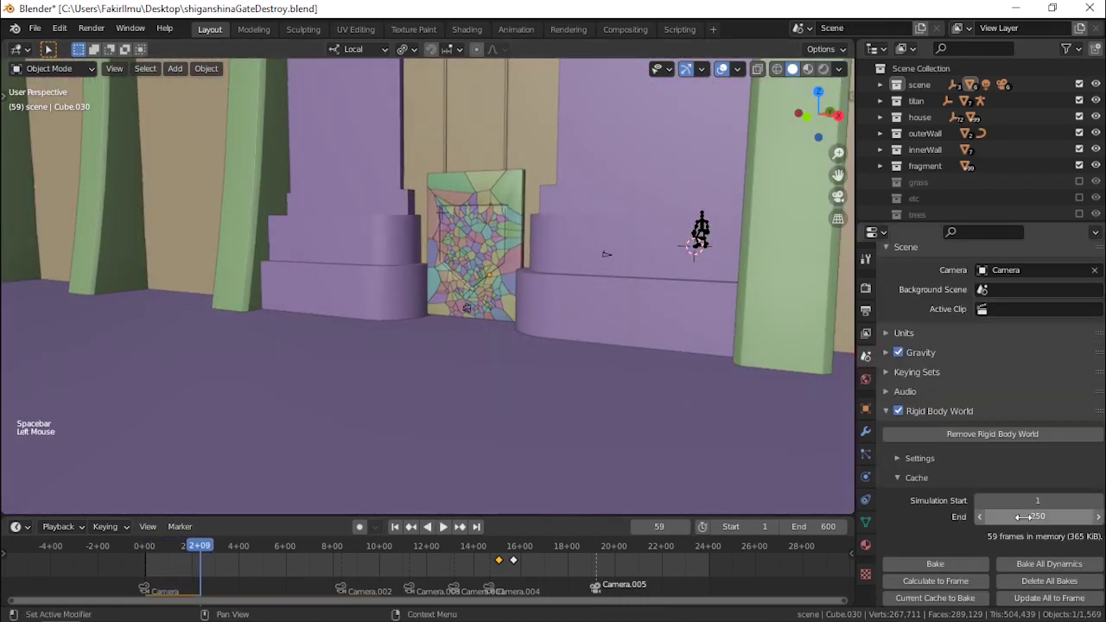